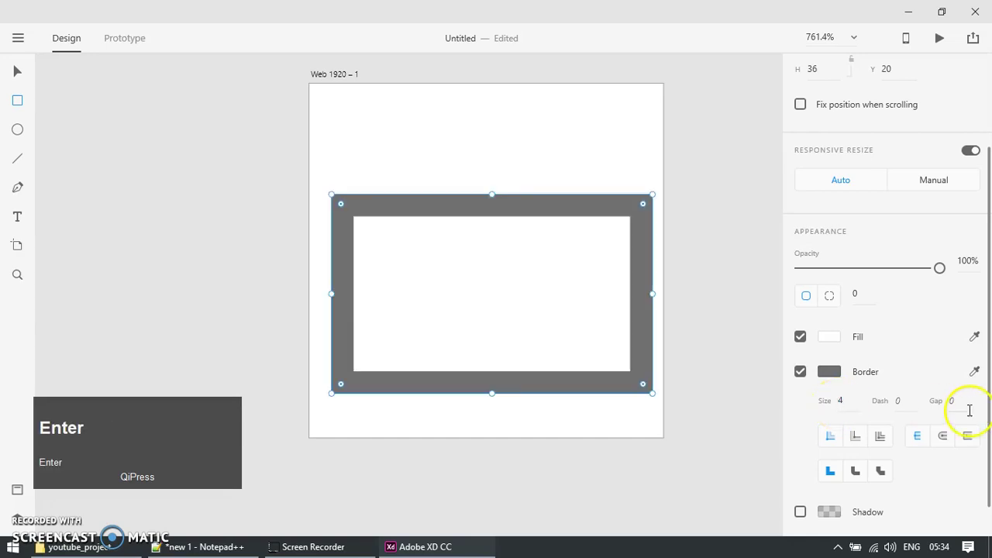
Set the camera body's border joins to round.
{"action": "left_click", "coordinate": [858, 469]}
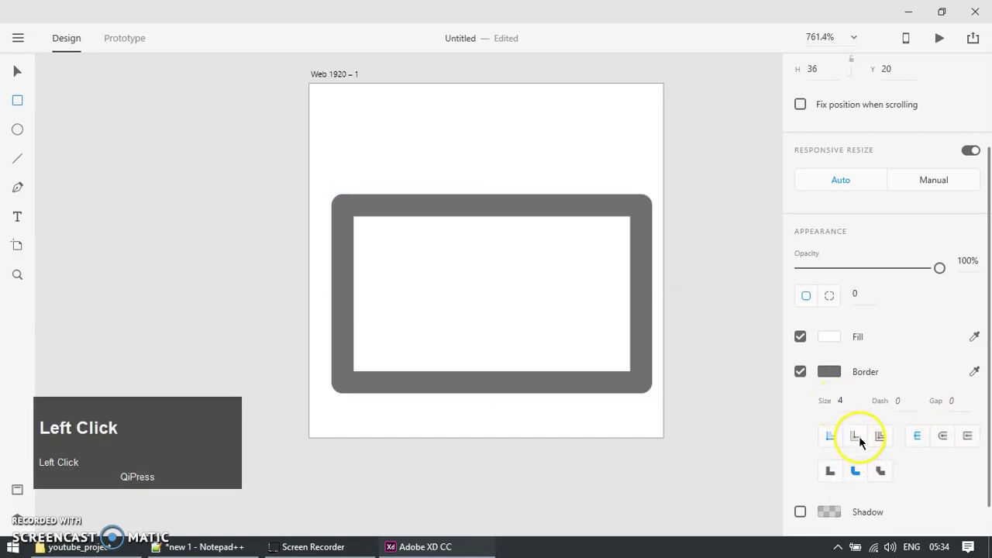
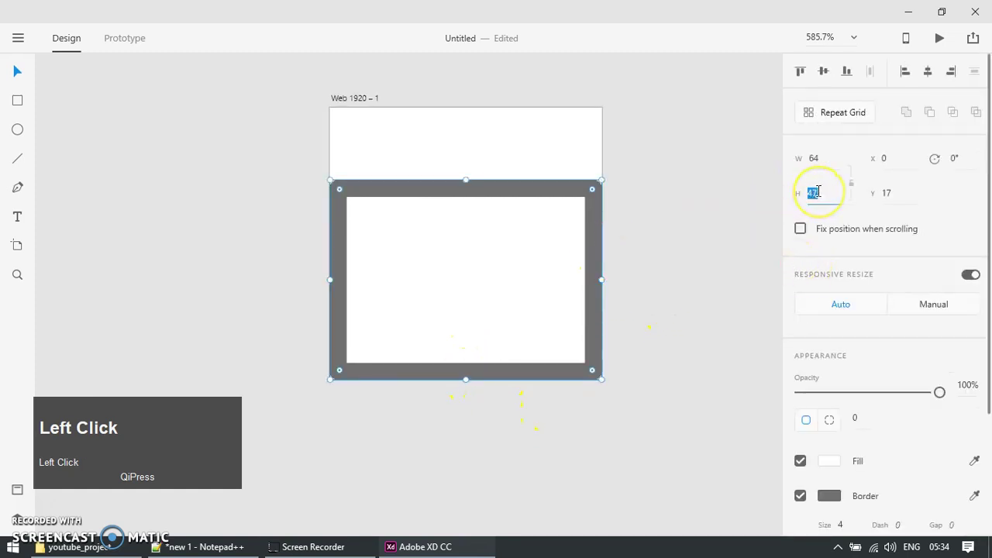
Make the camera body rectangle 46 tall and round its corners to about radius 6.
{"action": "type", "text": "46"}
{"action": "key", "text": "Return"}
{"action": "left_click_drag", "start_coordinate": [594, 222], "coordinate": [627, 240]}
{"action": "type", "text": "r"}
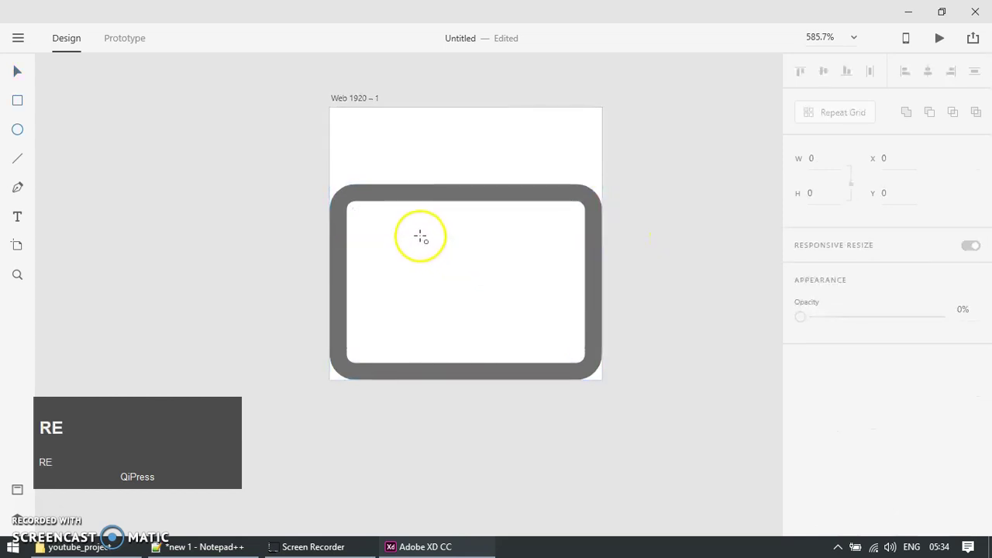
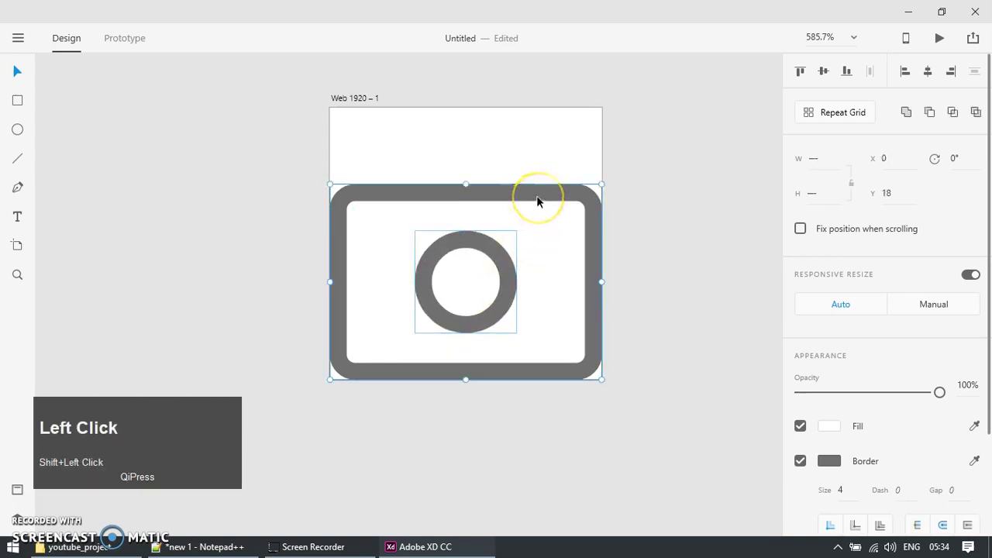
Select the lens circle with the body and align it to the body's centre.
{"action": "key", "text": "shift+c"}
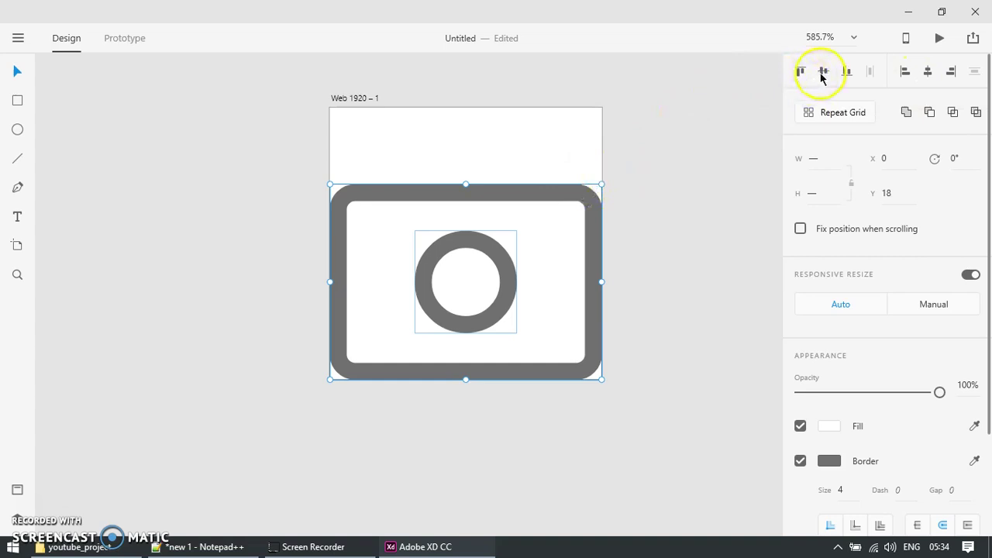
{"action": "left_click_drag", "start_coordinate": [776, 132], "coordinate": [597, 241]}
{"action": "key", "text": "shift+m"}
{"action": "left_click", "coordinate": [642, 200]}
{"action": "scroll", "scroll_direction": "up", "scroll_amount": 3}
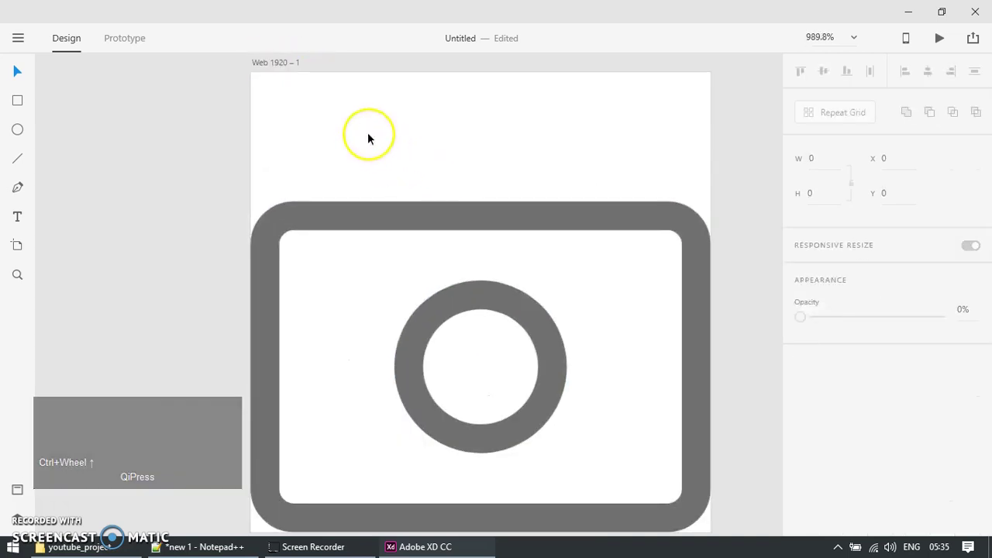
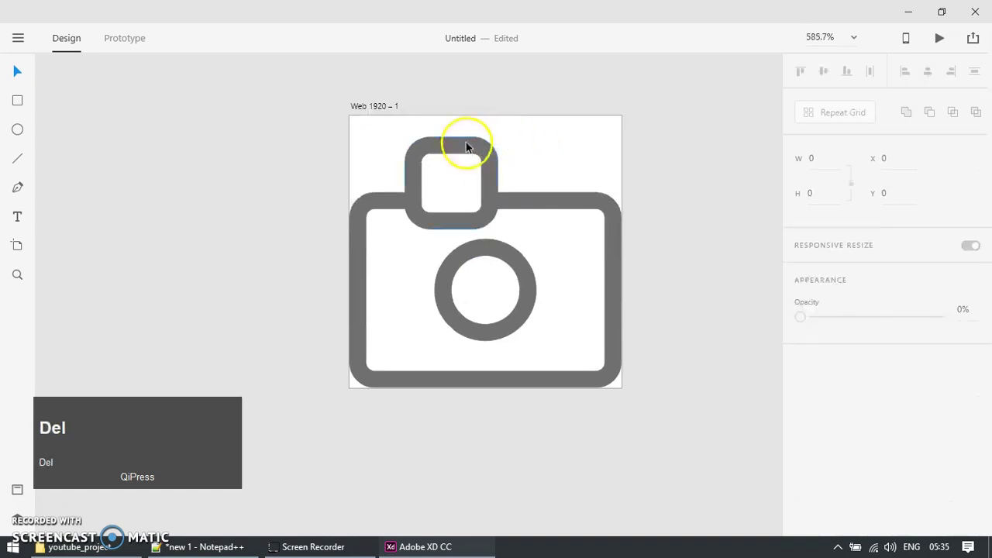
Select the rounded hump square sitting on top of the camera body.
{"action": "left_click", "coordinate": [479, 152]}
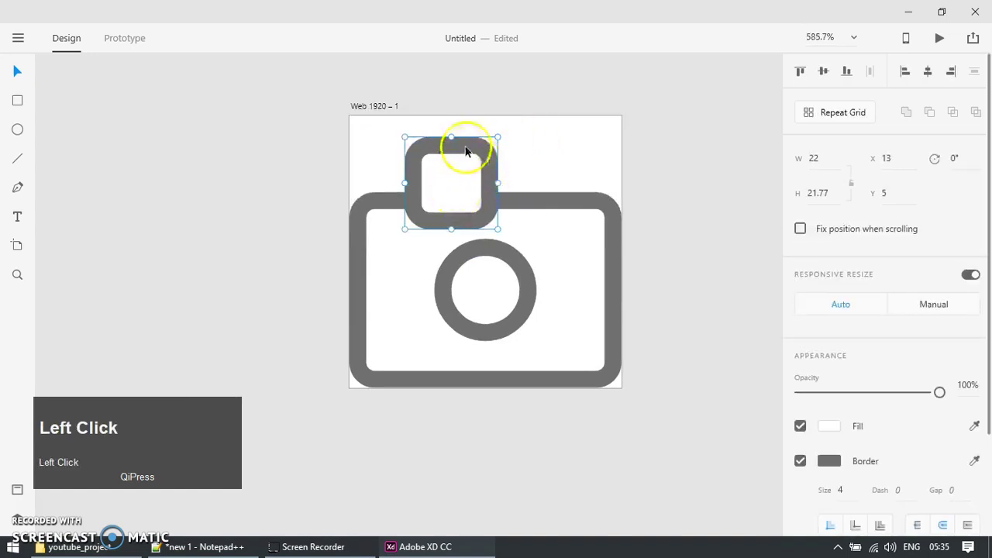
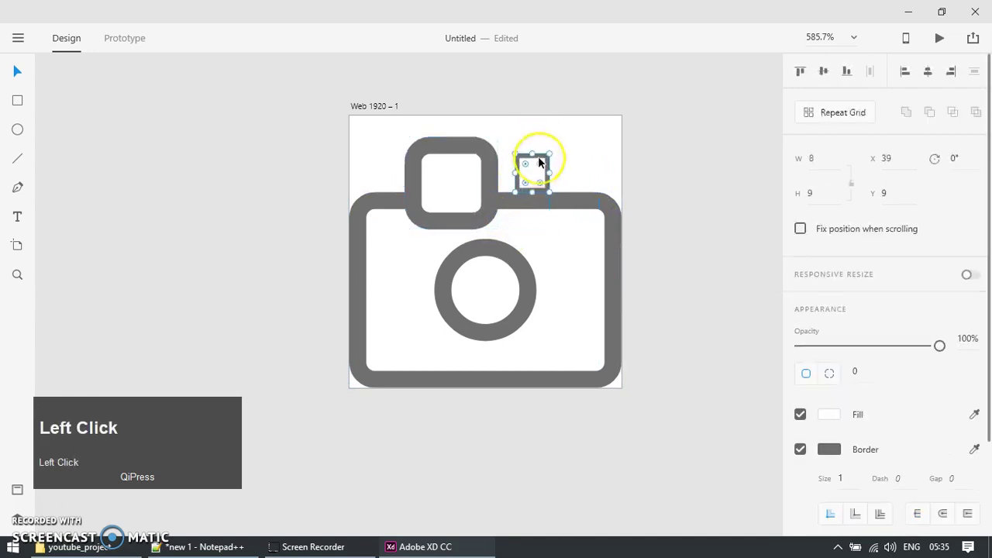
Delete the top hump and flash squares, leaving only body and lens.
{"action": "key", "text": "Delete"}
{"action": "scroll", "scroll_direction": "up", "scroll_amount": 3}
{"action": "left_click", "coordinate": [433, 149]}
{"action": "key", "text": "Delete"}
Start a Pen path with its first anchor inside the body's top-left area.
{"action": "key", "text": "b"}
{"action": "left_click", "coordinate": [382, 271]}
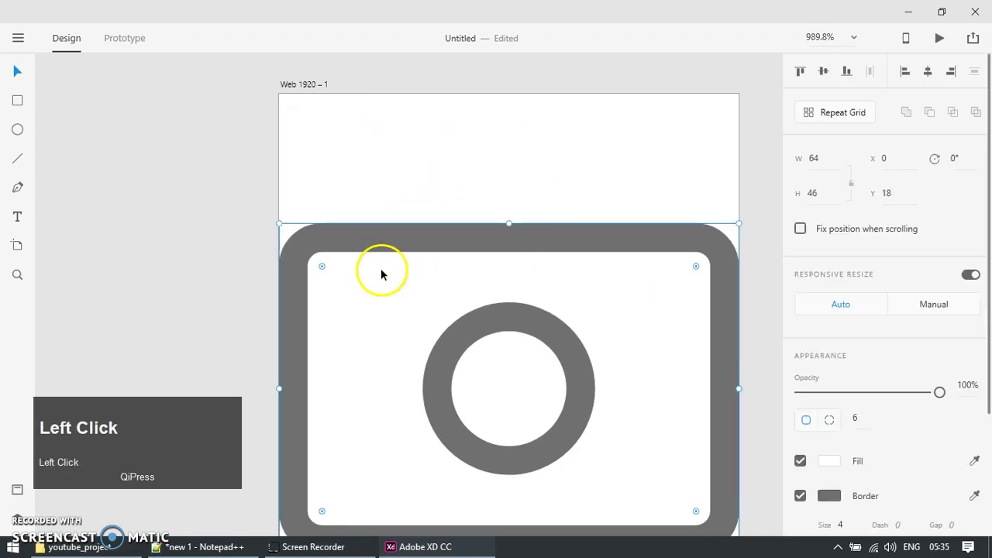
{"action": "key", "text": "p"}
{"action": "left_click", "coordinate": [350, 267]}
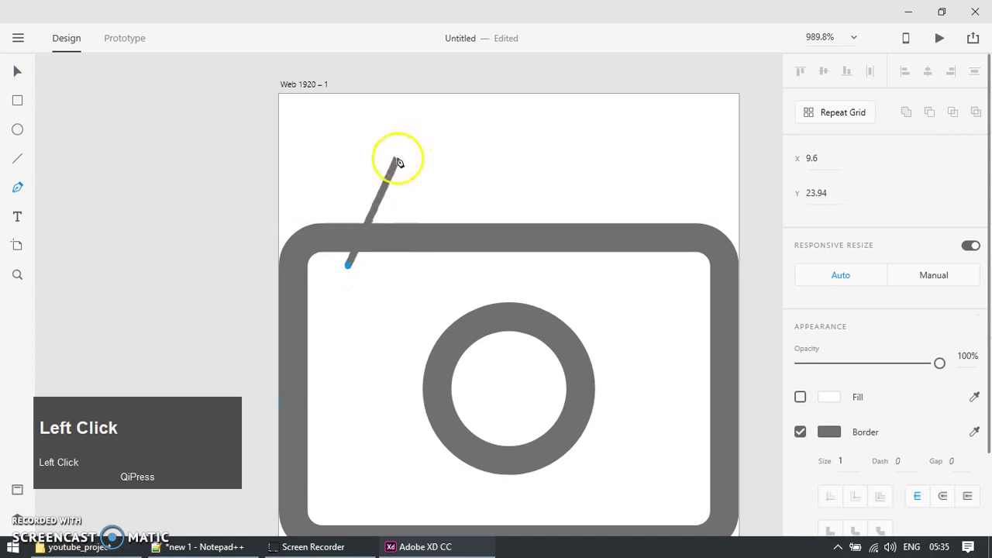
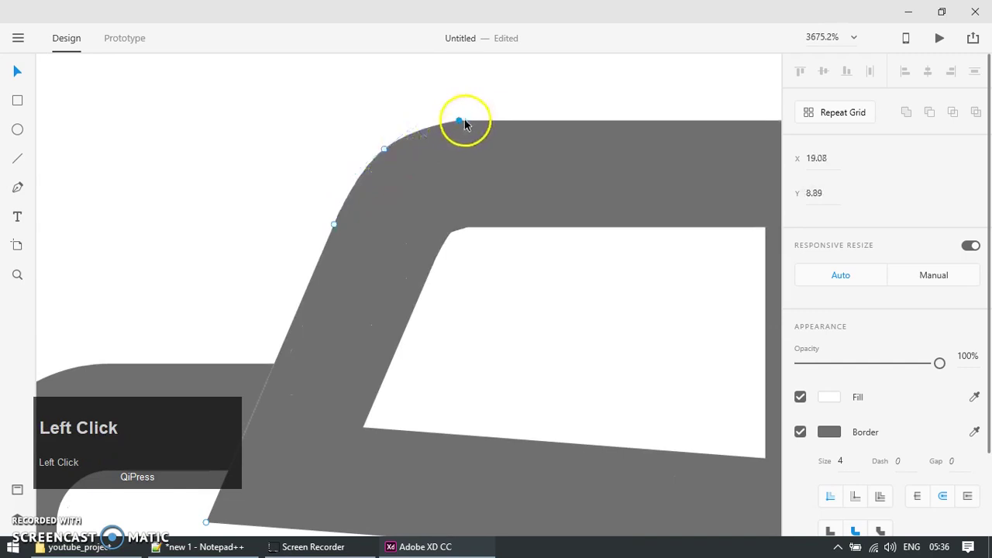
Nudge the hump's anchors and drag their handles to curve its top-left corner.
{"action": "key", "text": "Right"}
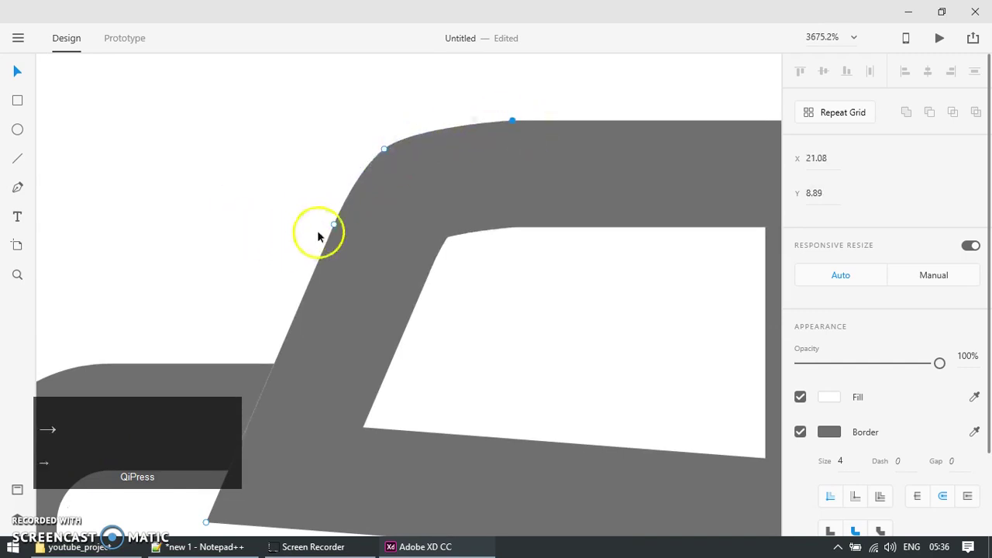
{"action": "left_click_drag", "start_coordinate": [340, 230], "coordinate": [477, 181]}
{"action": "scroll", "scroll_direction": "down", "scroll_amount": 3}
{"action": "left_click", "coordinate": [542, 156]}
{"action": "left_click_drag", "start_coordinate": [543, 155], "coordinate": [689, 178]}
{"action": "key", "text": "ctrl+c"}
{"action": "left_click", "coordinate": [607, 198]}
{"action": "key", "text": "ctrl+alt+v"}
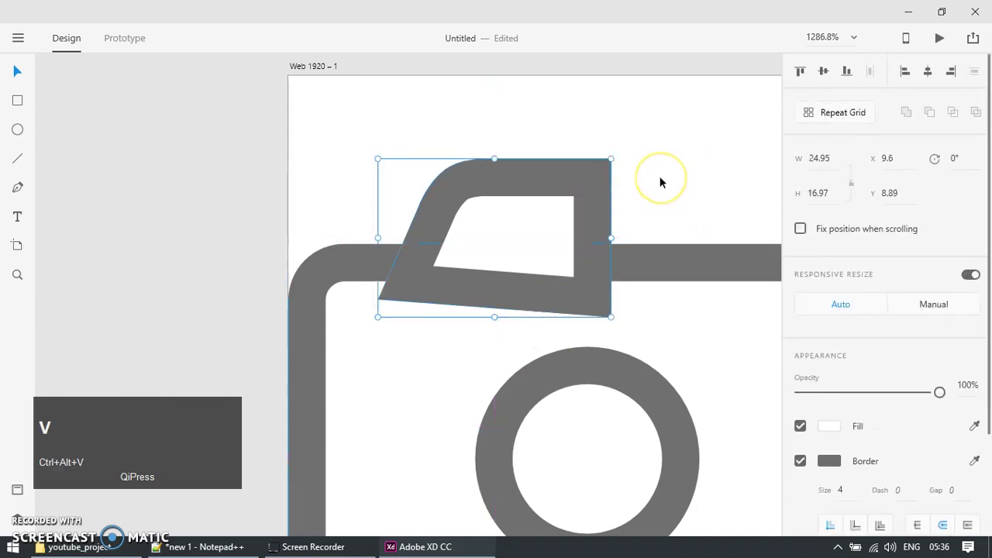
Copy the camera body's grey border appearance onto the hump path.
{"action": "key", "text": "ctrl+alt+v"}
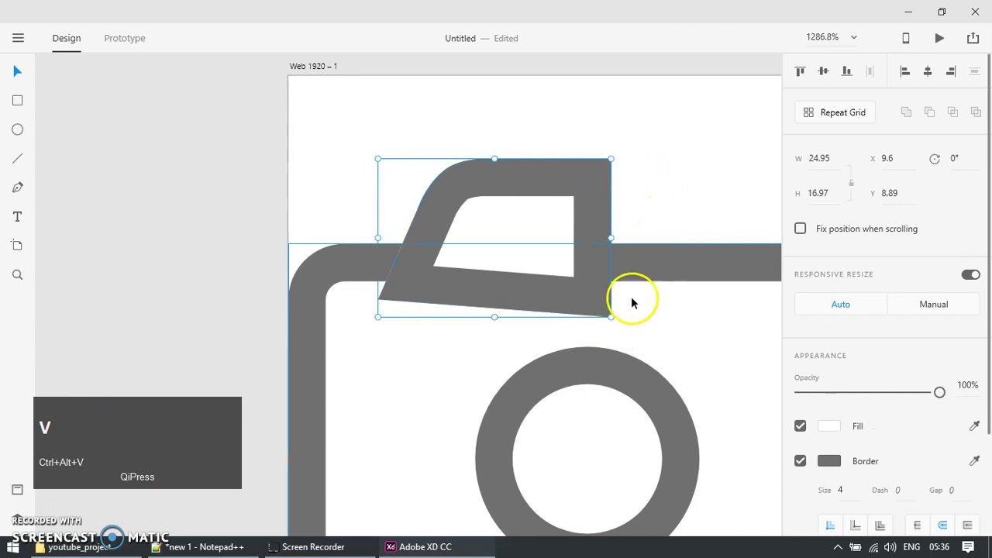
{"action": "left_click", "coordinate": [652, 276]}
{"action": "key", "text": "ctrl+c"}
{"action": "left_click", "coordinate": [603, 207]}
{"action": "key", "text": "ctrl+alt+v"}
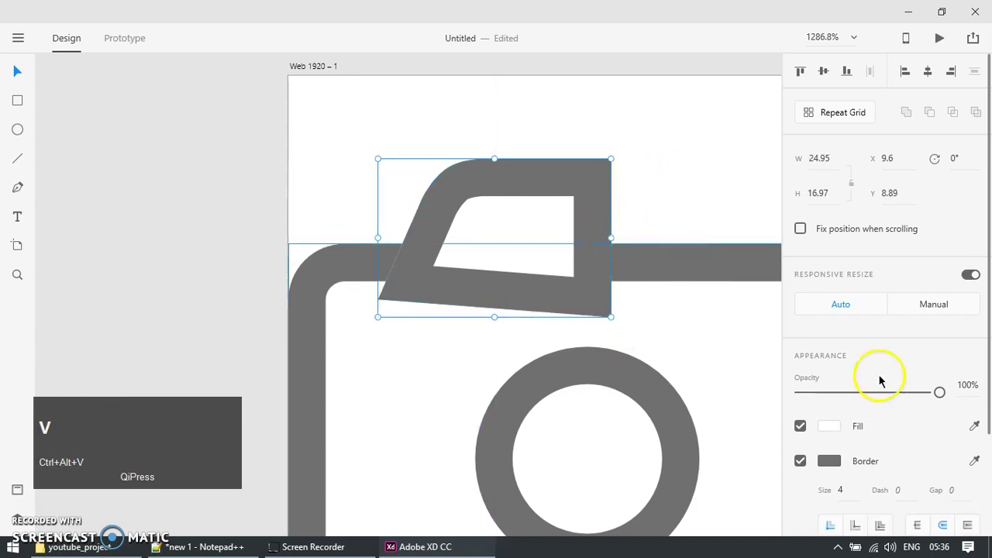
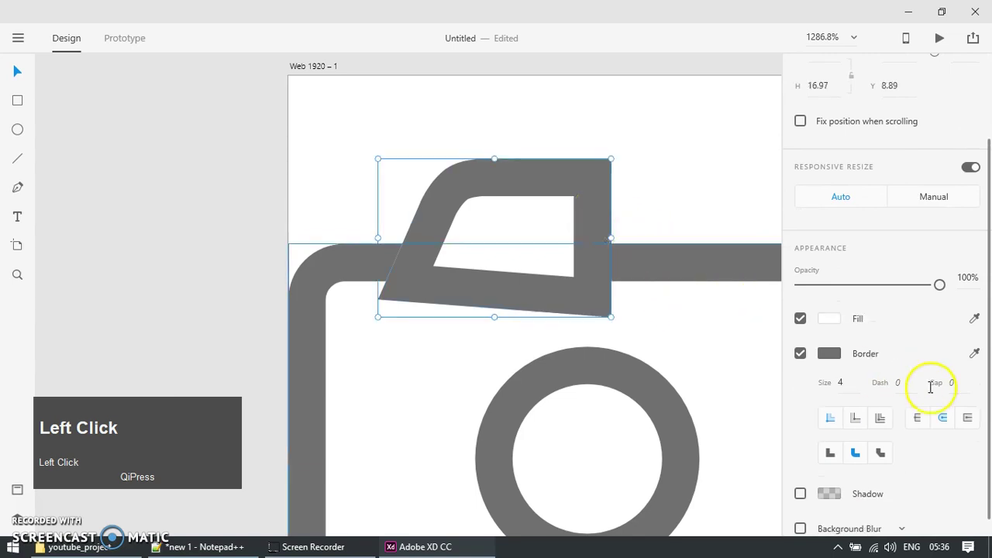
Round the hump shape's corners with its radius handle.
{"action": "left_click_drag", "start_coordinate": [923, 423], "coordinate": [862, 407]}
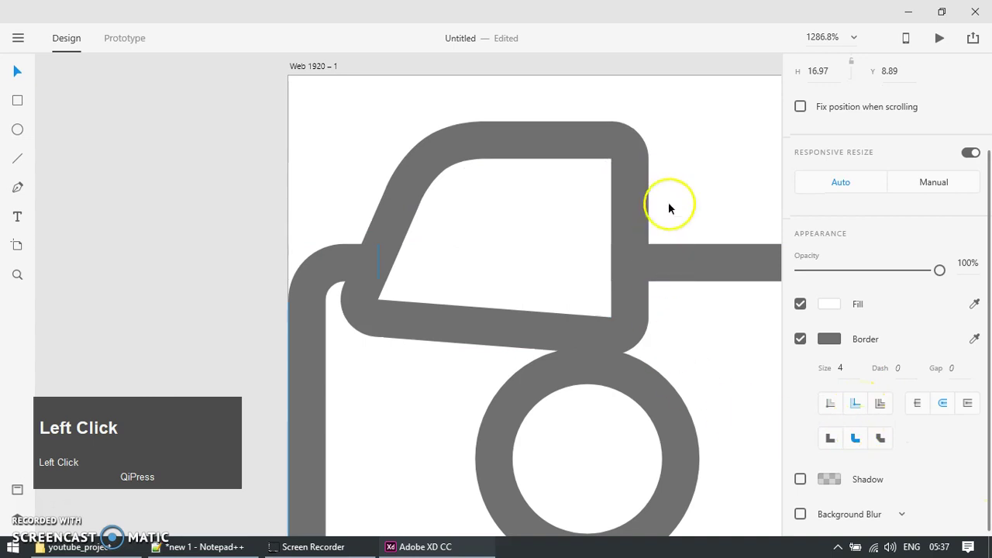
{"action": "scroll", "scroll_direction": "down", "scroll_amount": 3}
{"action": "left_click", "coordinate": [637, 201]}
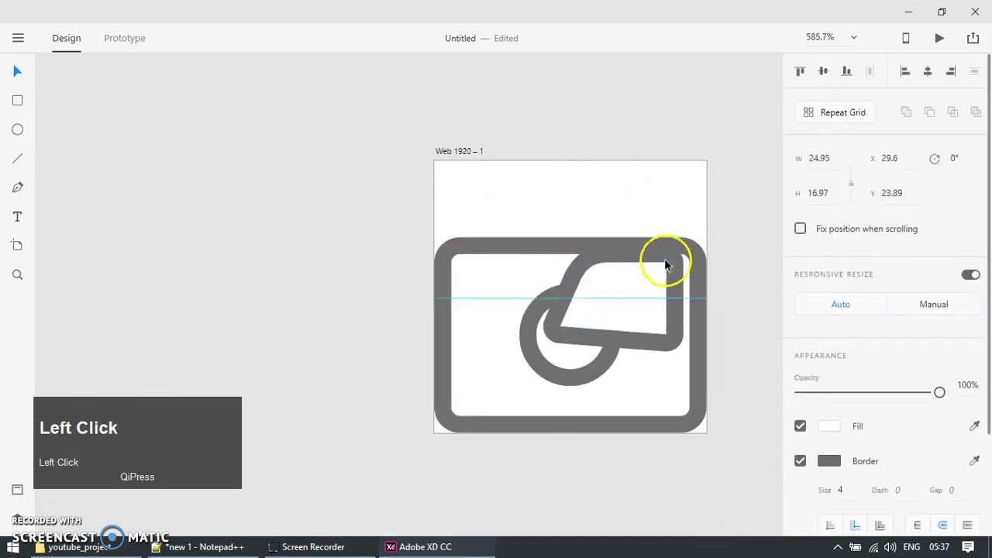
Undo the stray move and place the mirrored hump half against the original.
{"action": "key", "text": "ctrl+z"}
{"action": "left_click", "coordinate": [633, 206]}
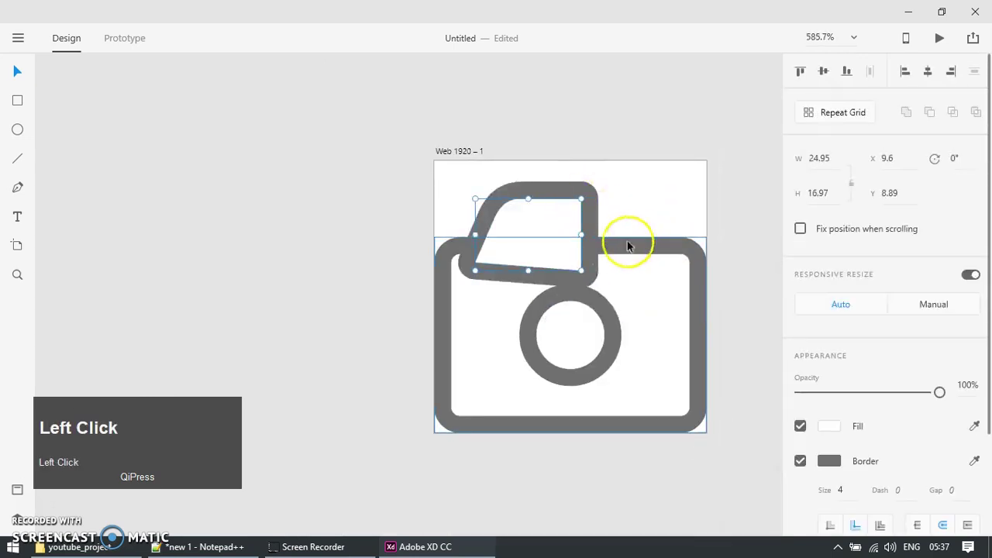
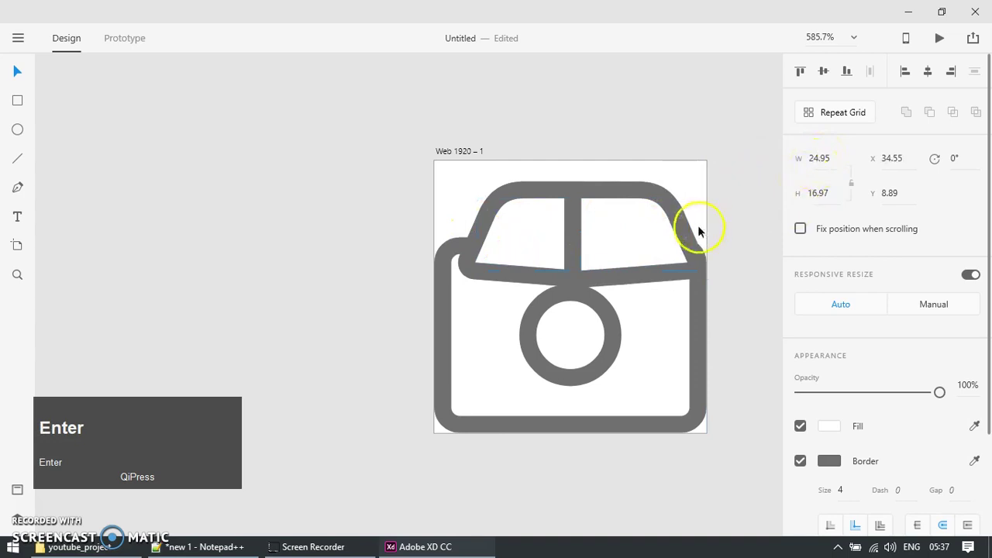
{"action": "left_click", "coordinate": [683, 275]}
{"action": "key", "text": "ctrl+z"}
{"action": "left_click", "coordinate": [542, 229]}
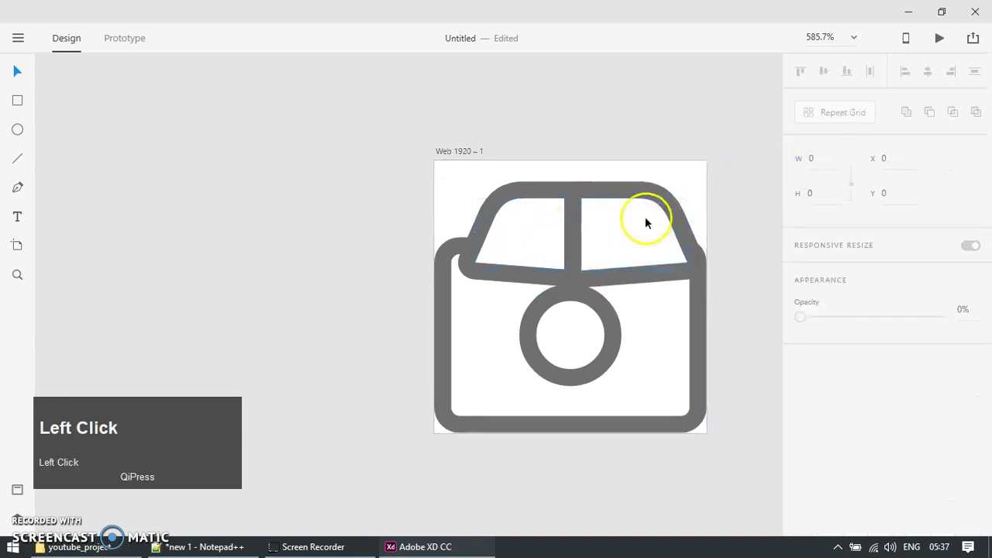
{"action": "key", "text": "shift+Left"}
{"action": "left_click", "coordinate": [500, 244]}
Unite the two halves into one hump, send it behind the body, and select both.
{"action": "key", "text": "ctrl+alt+u"}
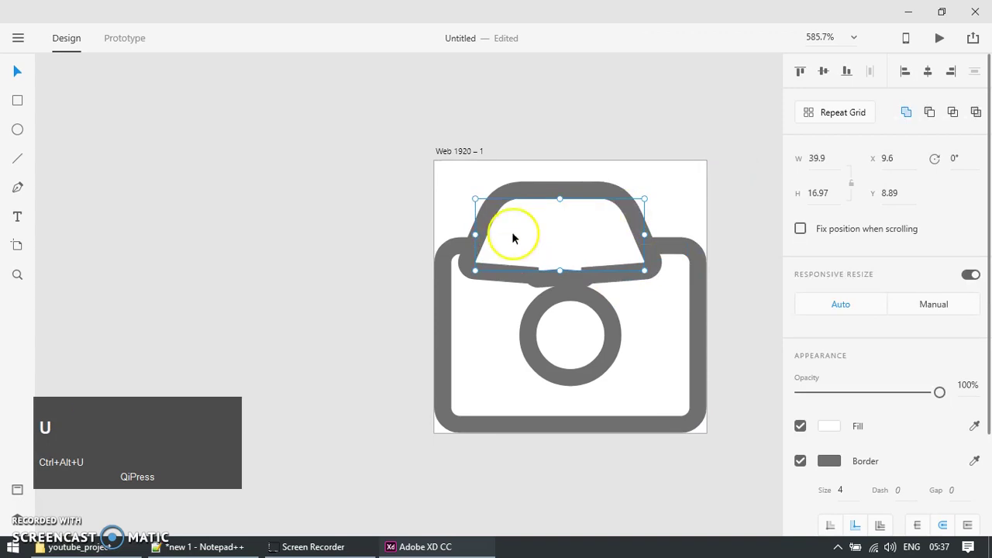
{"action": "key", "text": "ctrl+shift+["}
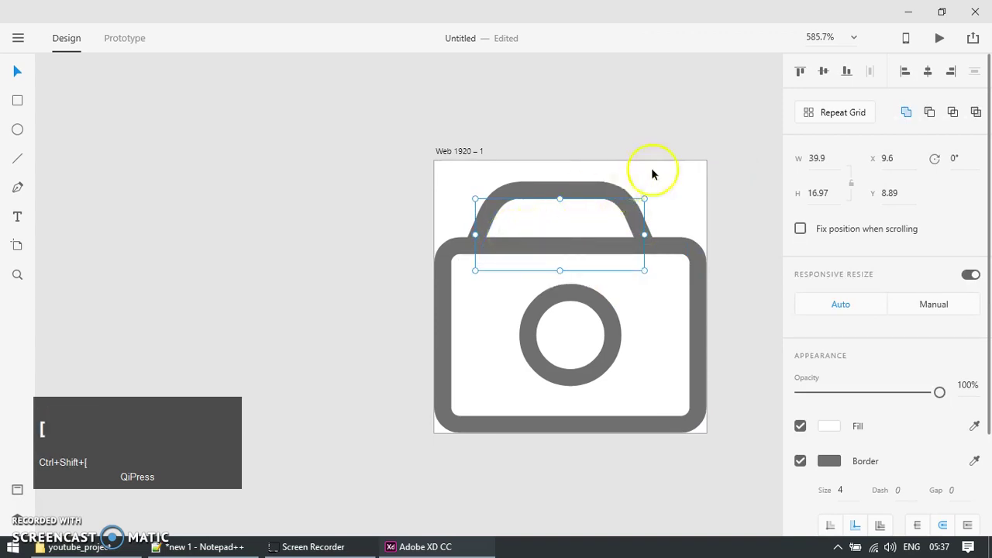
{"action": "left_click", "coordinate": [654, 169]}
{"action": "left_click", "coordinate": [626, 214]}
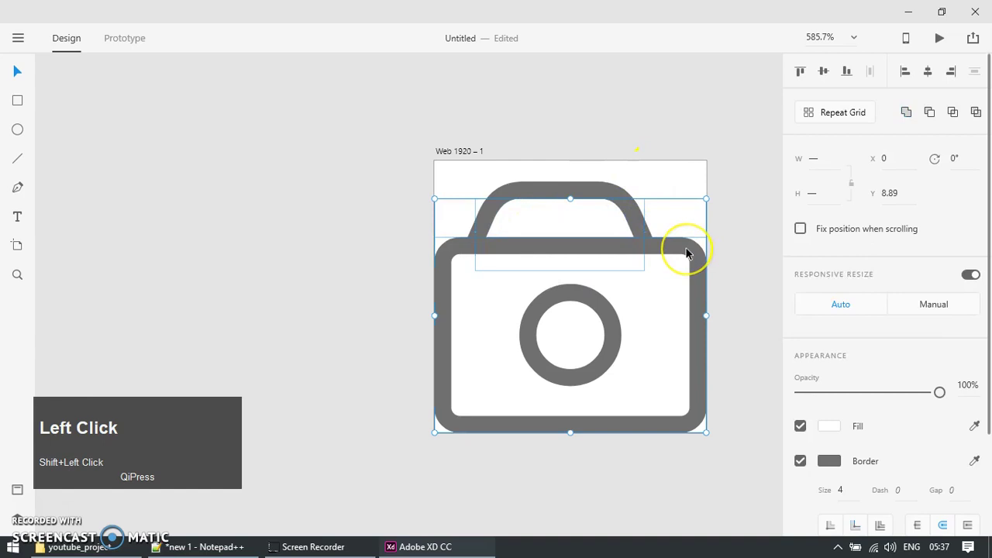
Centre the hump over the body, trying and undoing an Add merge of the two.
{"action": "key", "text": "shift+e"}
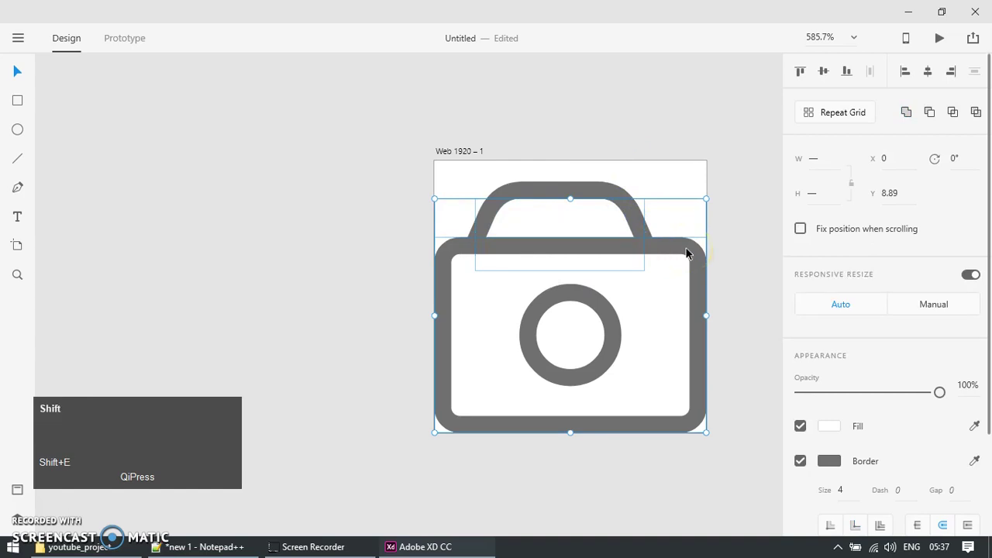
{"action": "key", "text": "shift+m"}
{"action": "key", "text": "ctrl+z"}
{"action": "key", "text": "shift+c"}
{"action": "left_click", "coordinate": [706, 157]}
{"action": "key", "text": "ctrl+z"}
{"action": "left_click", "coordinate": [705, 251]}
{"action": "key", "text": "ctrl+alt+u"}
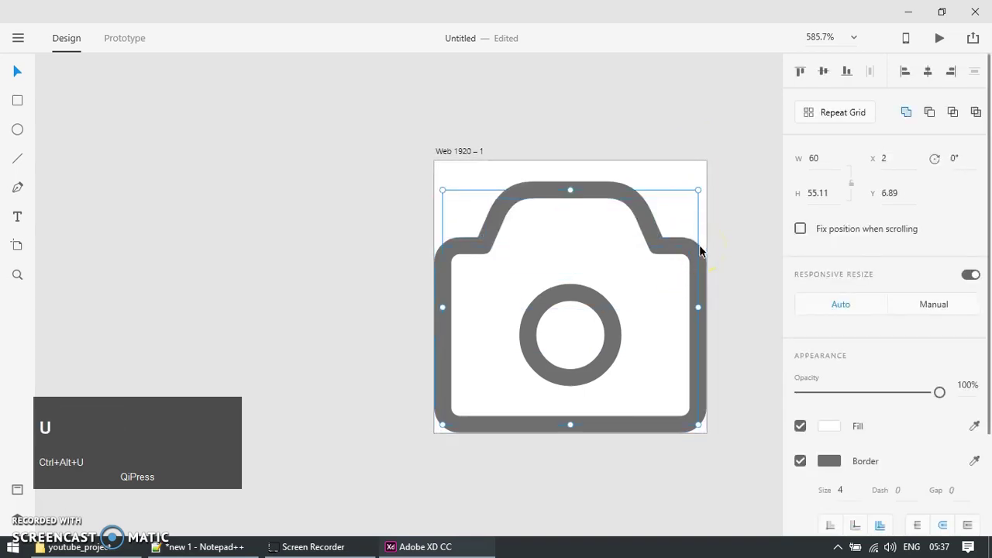
{"action": "scroll", "scroll_direction": "down", "scroll_amount": 3}
{"action": "key", "text": "z"}
{"action": "scroll", "scroll_direction": "up", "scroll_amount": 3}
Nudge the hump to sit just above the body's top edge and reselect hump and body.
{"action": "left_click", "coordinate": [700, 243]}
{"action": "key", "text": "Down"}
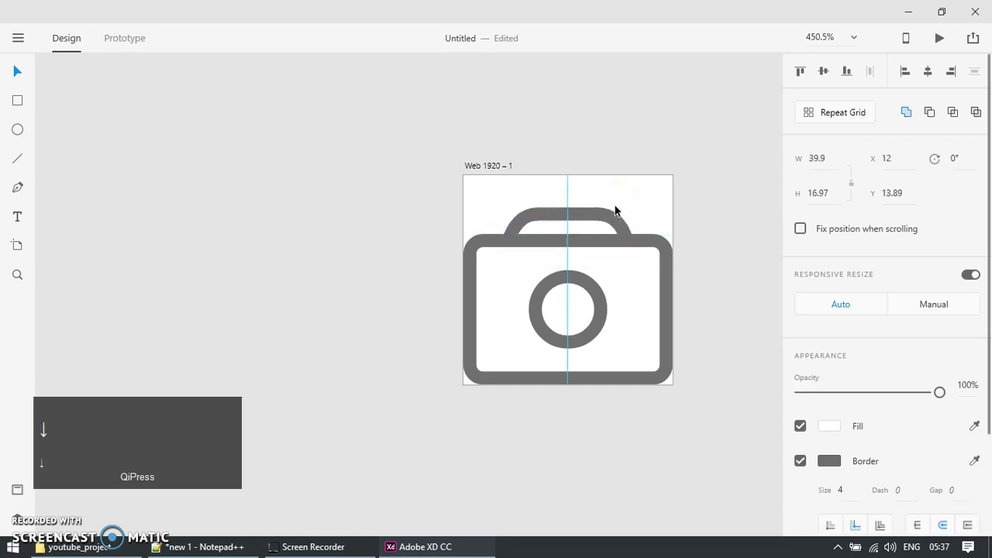
{"action": "left_click", "coordinate": [669, 246]}
{"action": "key", "text": "ctrl+g"}
{"action": "key", "text": "ctrl+shift+g"}
{"action": "left_click", "coordinate": [706, 180]}
{"action": "scroll", "scroll_direction": "up", "scroll_amount": 3}
{"action": "left_click", "coordinate": [640, 153]}
{"action": "key", "text": "Up"}
{"action": "scroll", "scroll_direction": "down", "scroll_amount": 3}
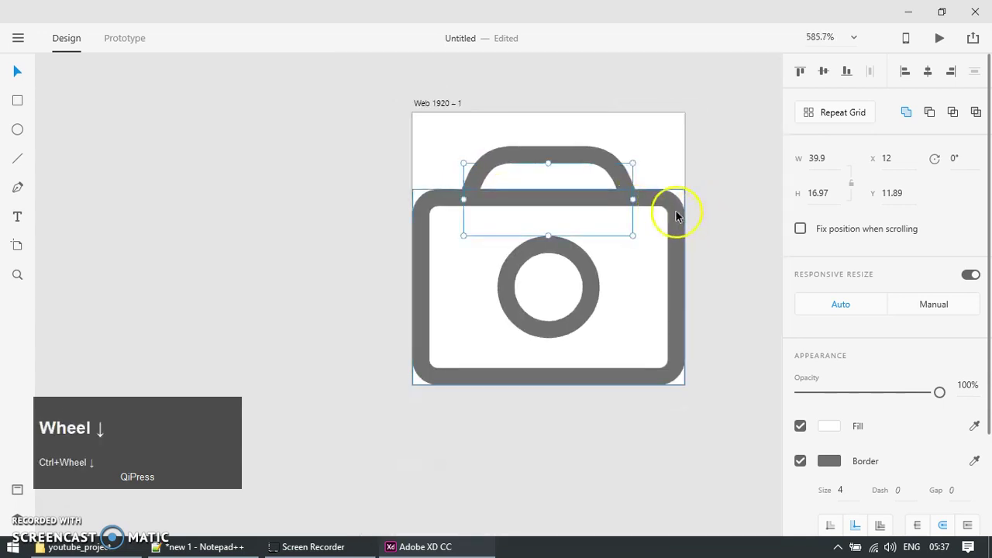
{"action": "left_click", "coordinate": [677, 211]}
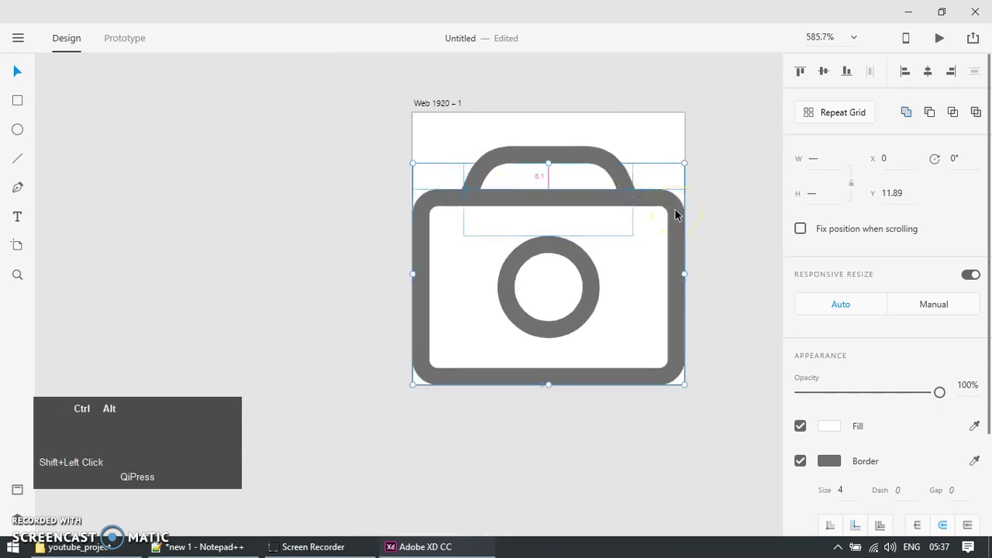
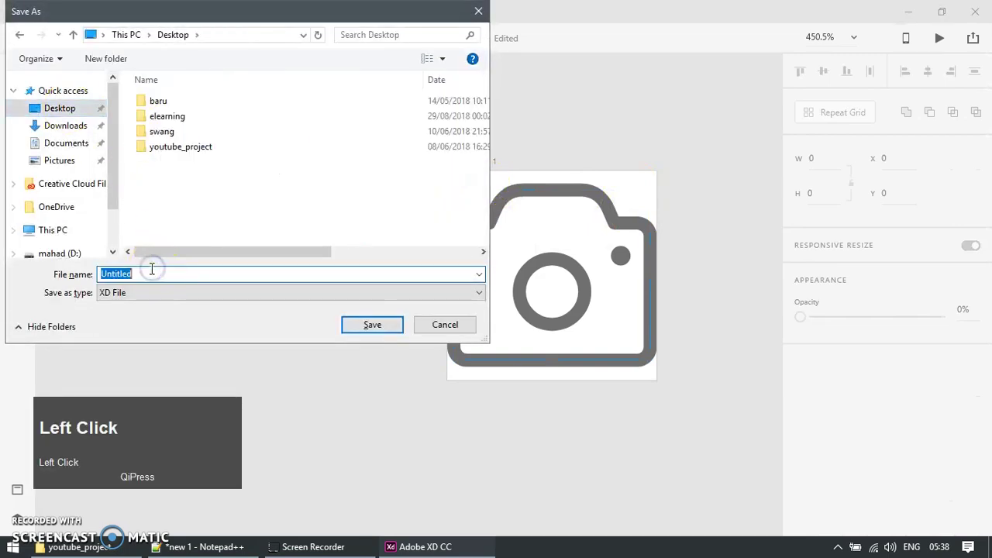
Name the saved file 'camera icon'.
{"action": "type", "text": "camera"}
{"action": "type", "text": "icon"}
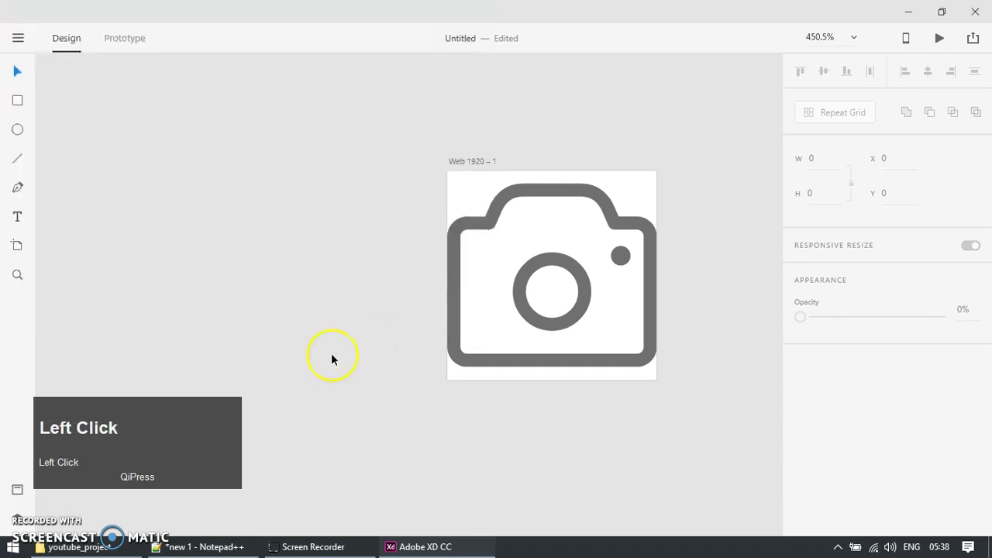